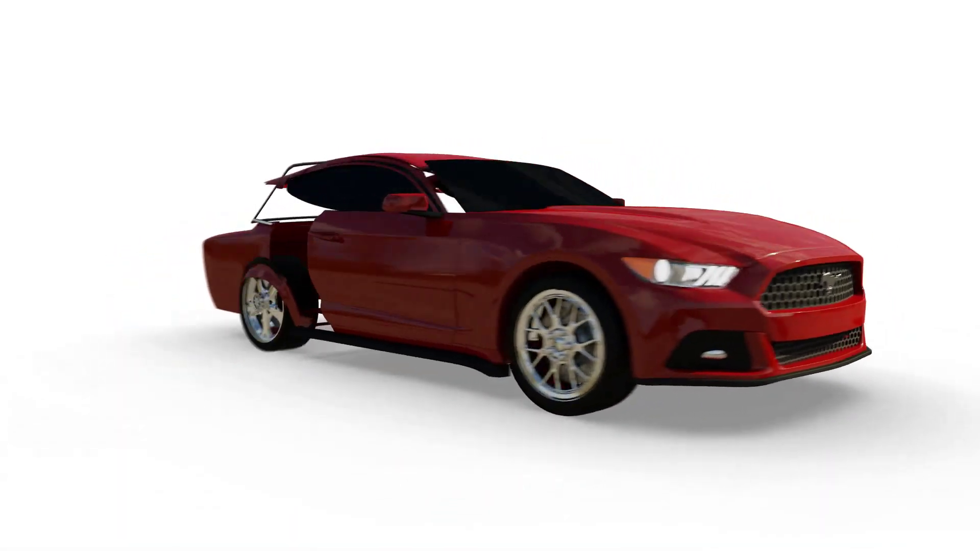
Remove the default cube so only the camera and light remain
drag(21, 20, 349, 248)
key(KP_7)
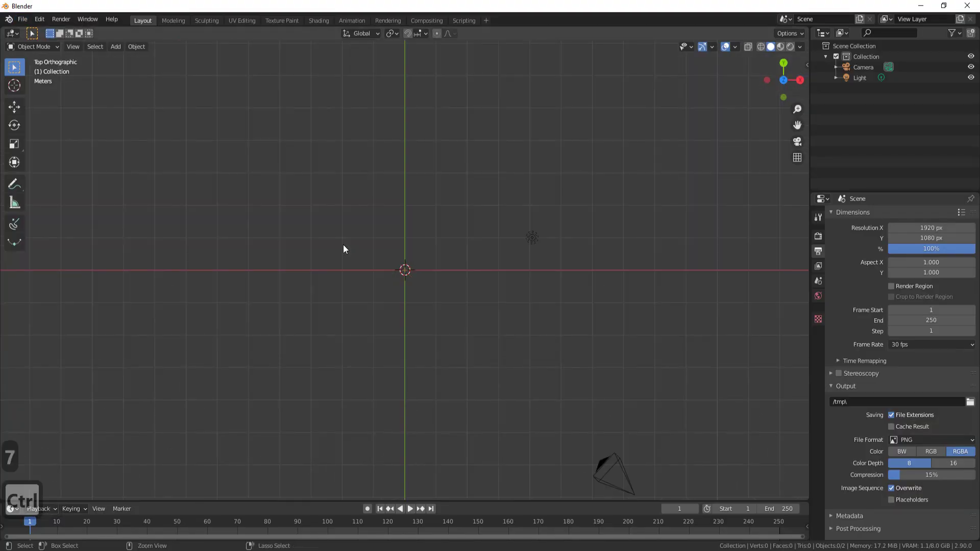
Look through the scene camera and add a plane at the scene centre
key(ctrl+alt+0)
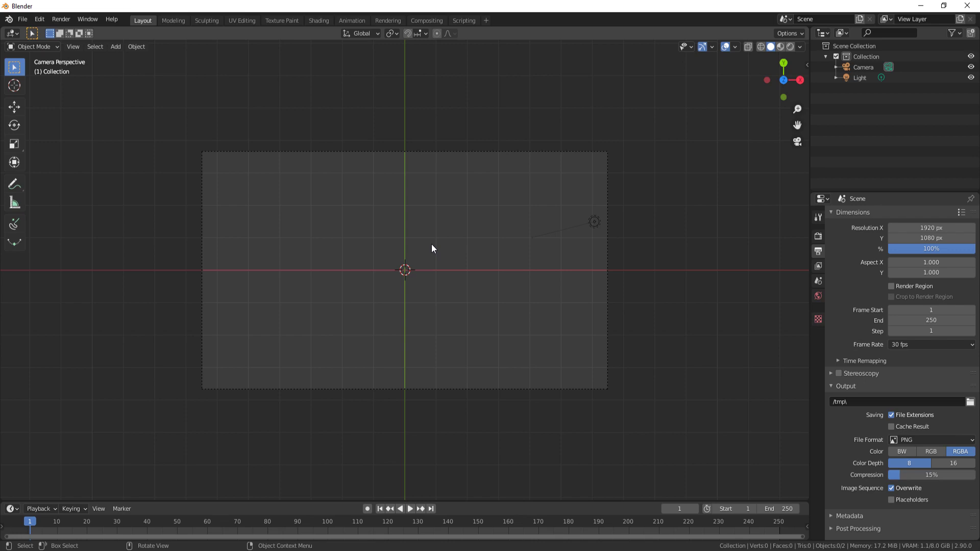
key(a)
drag(469, 248, 428, 257)
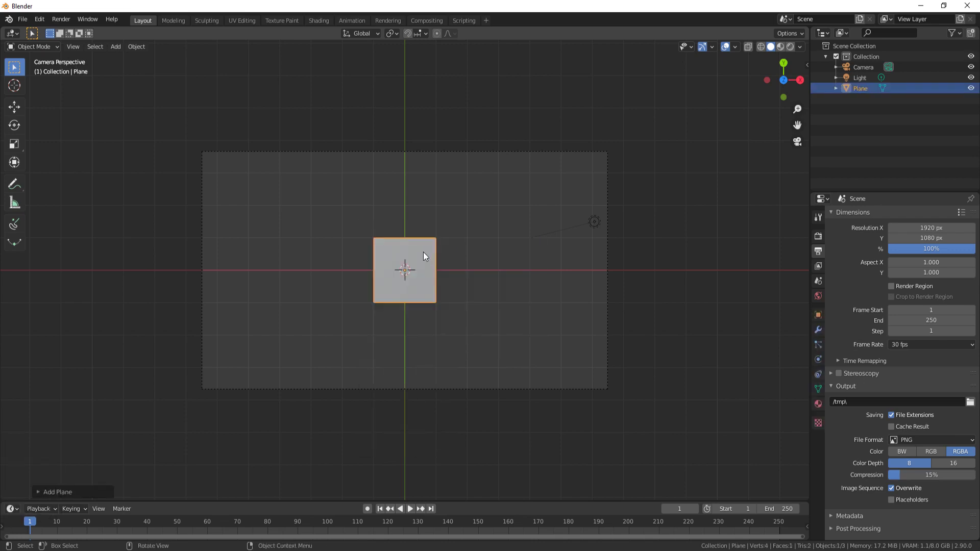
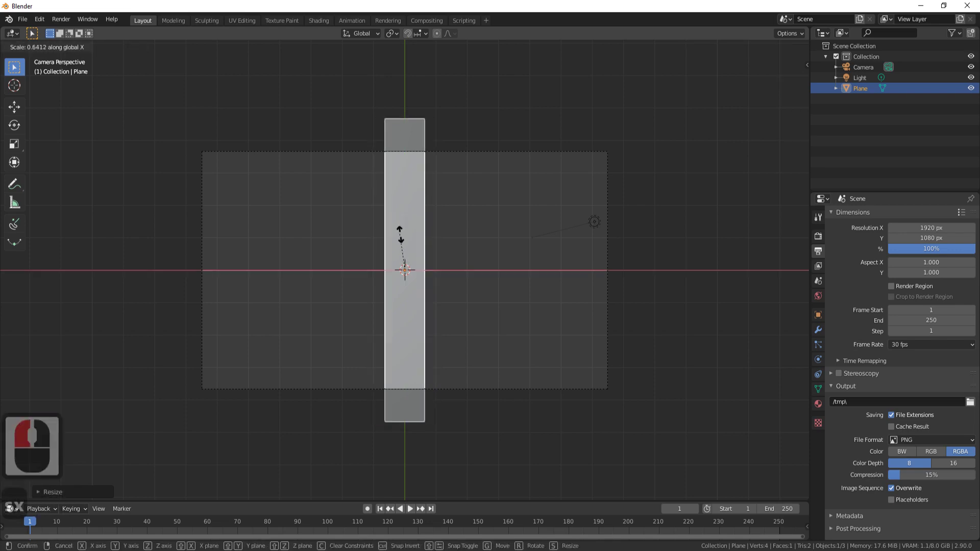
Scale the plane into a tall thin vertical bar spanning the frame and apply its scale
drag(411, 255, 430, 258)
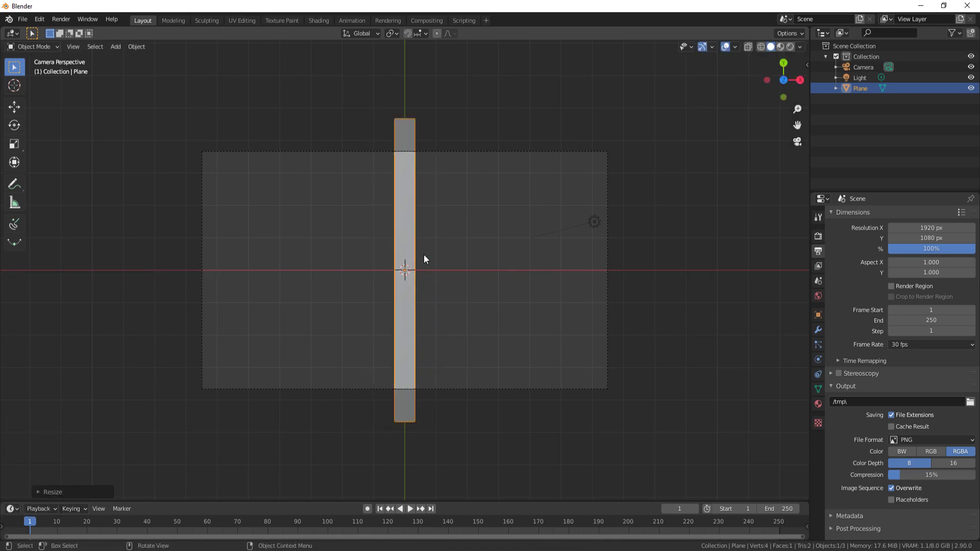
click(429, 258)
key(ctrl+a)
click(422, 289)
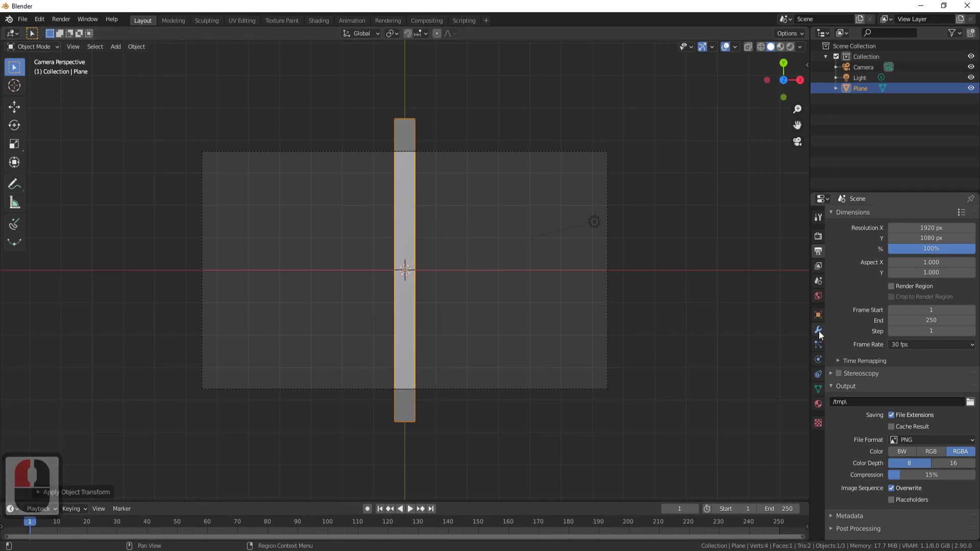
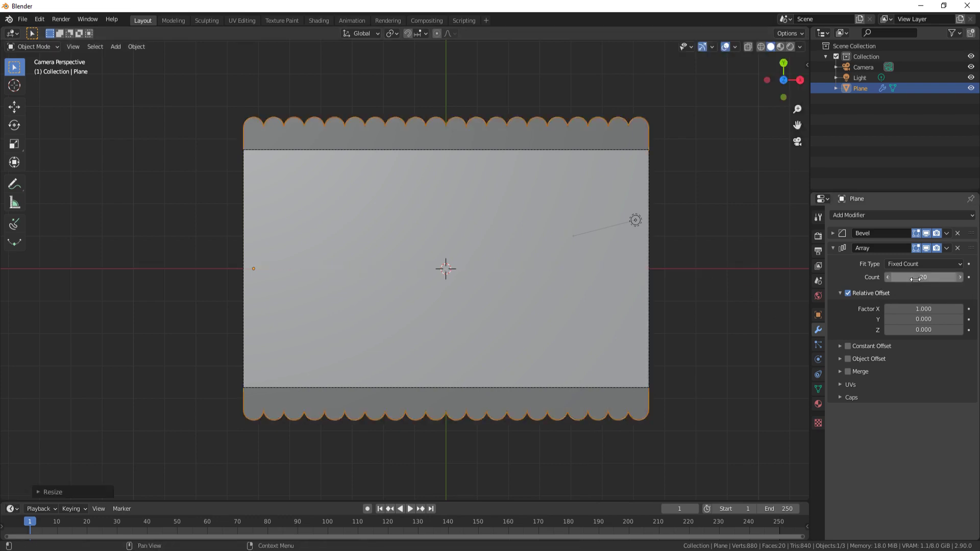
Apply the bevel and array modifiers, then separate the 20 bars by loose parts
click(952, 249)
click(55, 52)
click(53, 73)
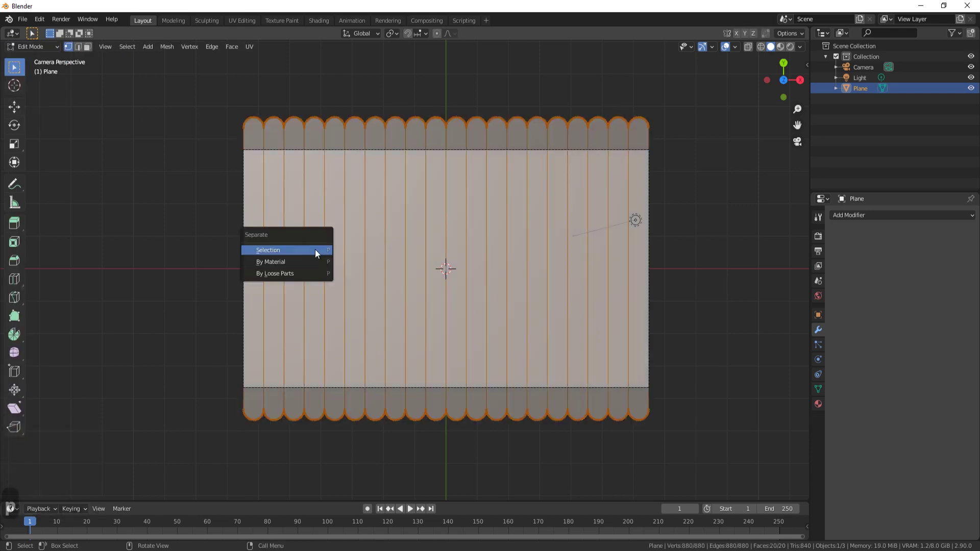
click(313, 278)
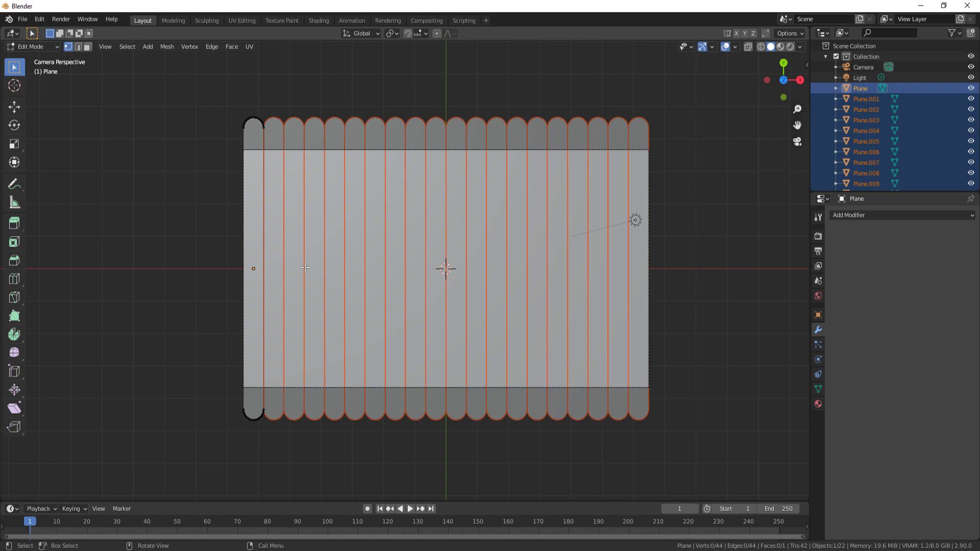
key(Tab)
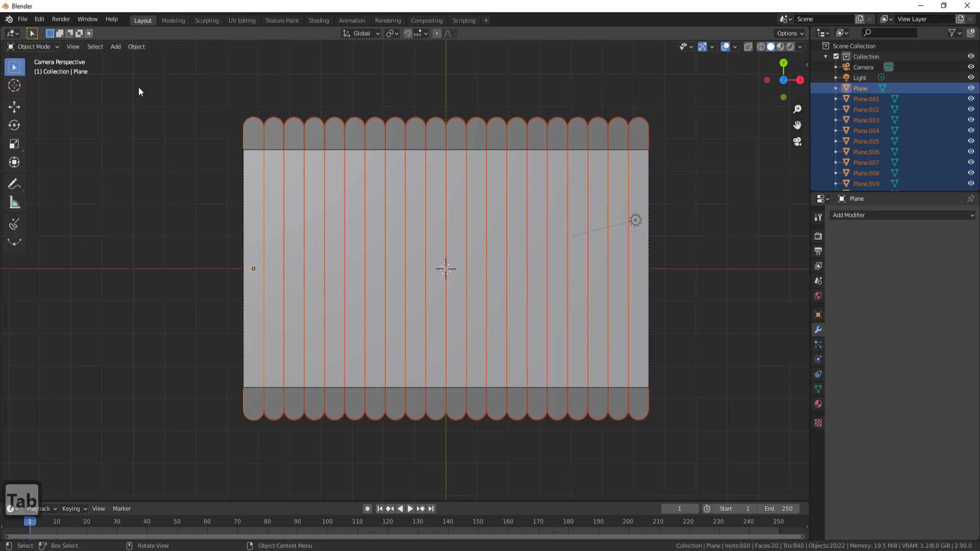
Set each bar's origin to its own geometry centre
click(137, 52)
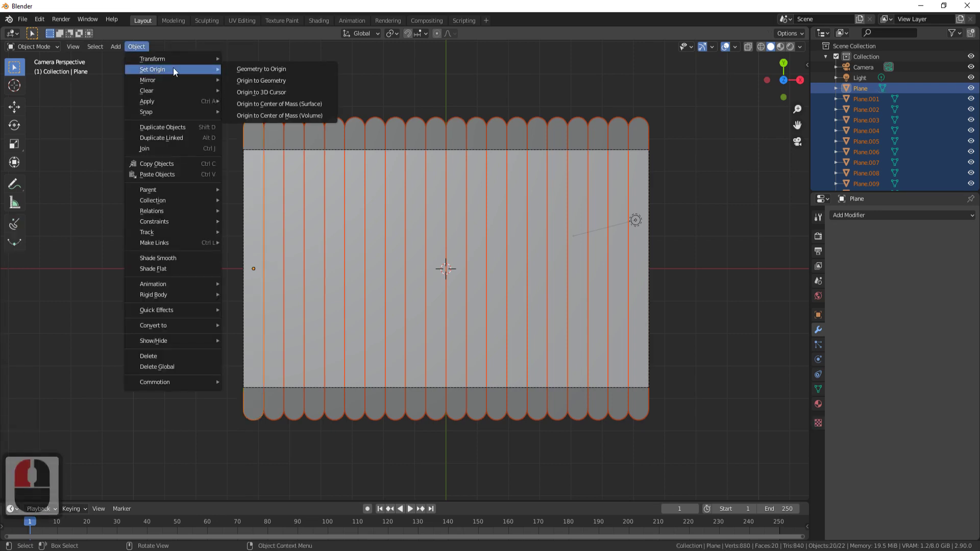
click(272, 87)
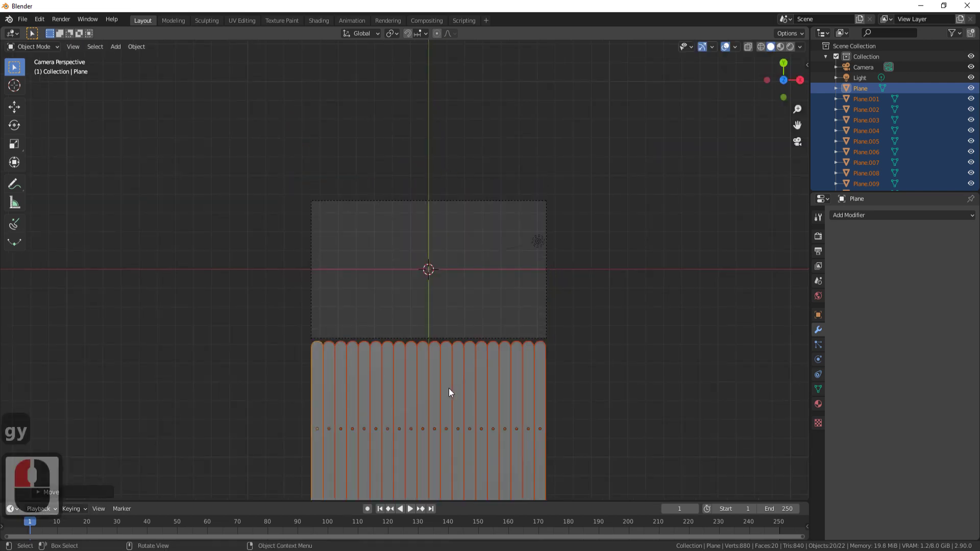
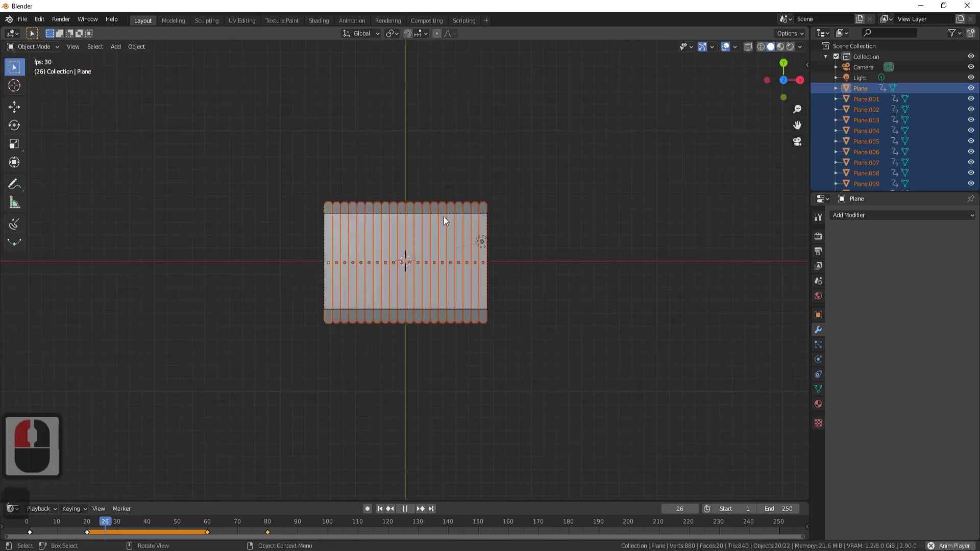
Keyframe the bars' positions below the frame and risen inside it
key(Left)
click(809, 69)
click(806, 224)
middle_click(544, 281)
middle_click(545, 282)
middle_click(544, 284)
middle_click(300, 395)
Place the 3D cursor at the left end of the bars and show the Commotion offset tools
right_click(299, 395)
click(763, 172)
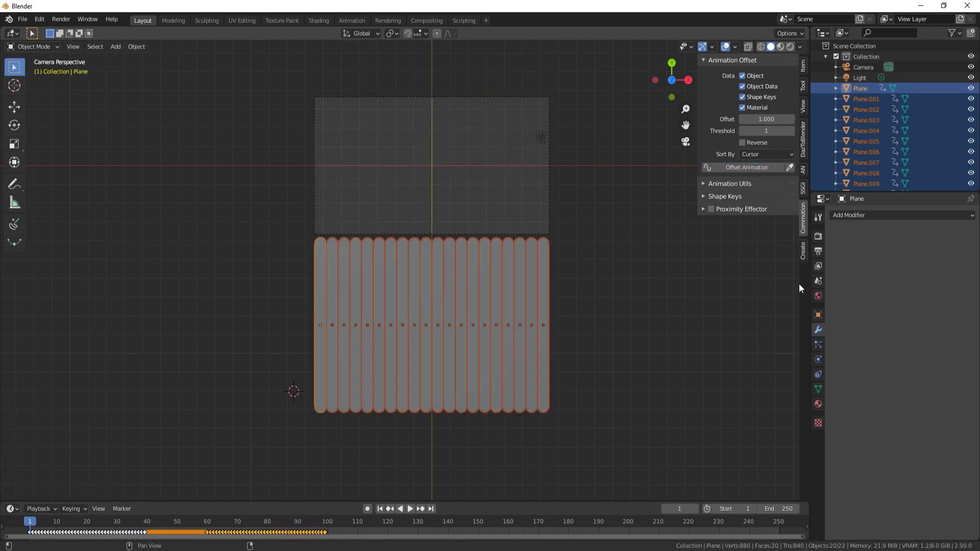
Stagger the bars' timing, then give the first bar a new material, Material.001
click(821, 240)
click(905, 218)
click(907, 244)
click(939, 307)
Switch rendering to Workbench with flat lighting and a transparent background
click(837, 463)
click(894, 479)
double_click(823, 407)
click(874, 263)
click(834, 278)
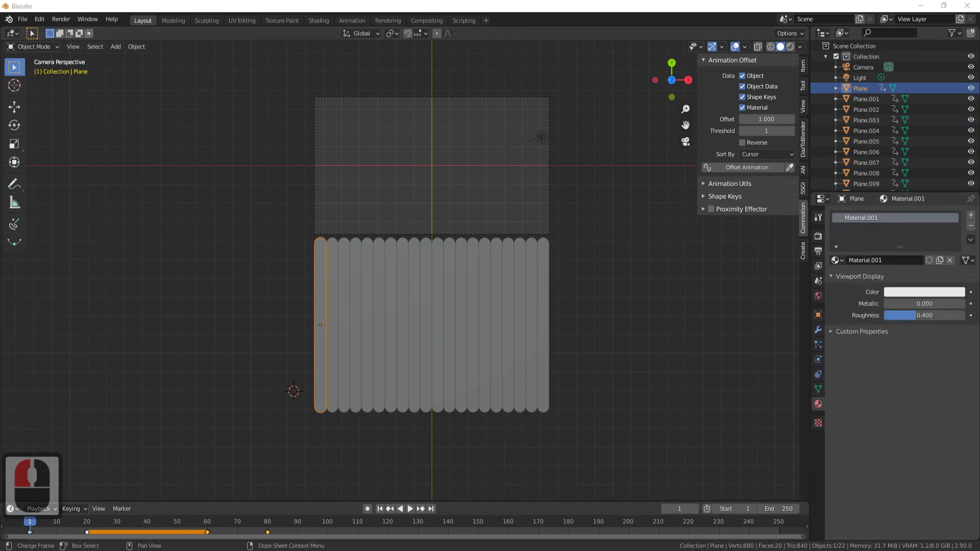
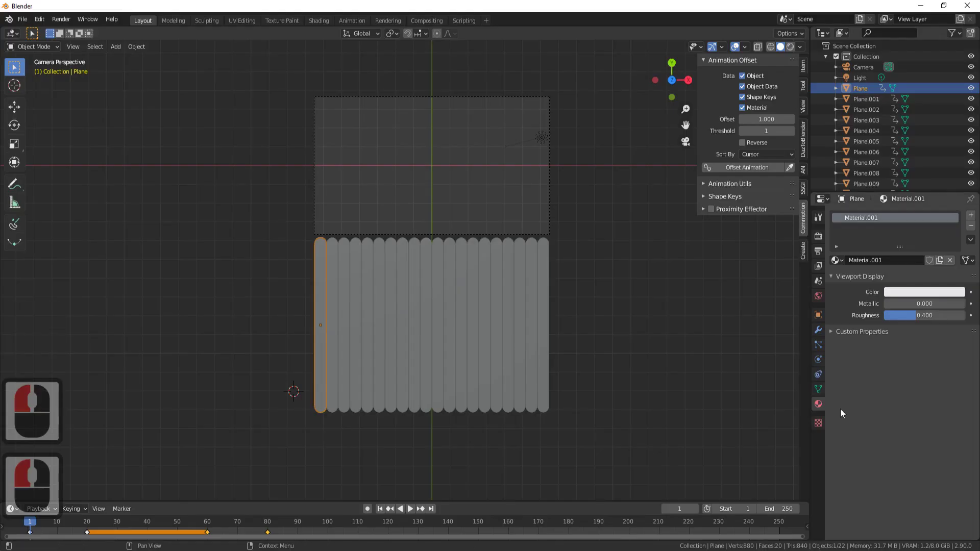
Give the next bar its own material with a pasted blue hex viewport colour
click(913, 292)
key(ctrl+v)
key(Return)
click(920, 245)
double_click(935, 242)
key(ctrl+v)
key(Return)
Repeat for the following bar, pasting another blue hex value as its viewport colour
click(442, 296)
key(ctrl+v)
key(Return)
double_click(449, 296)
double_click(915, 248)
click(899, 282)
key(ctrl+v)
key(Return)
click(924, 248)
middle_click(442, 430)
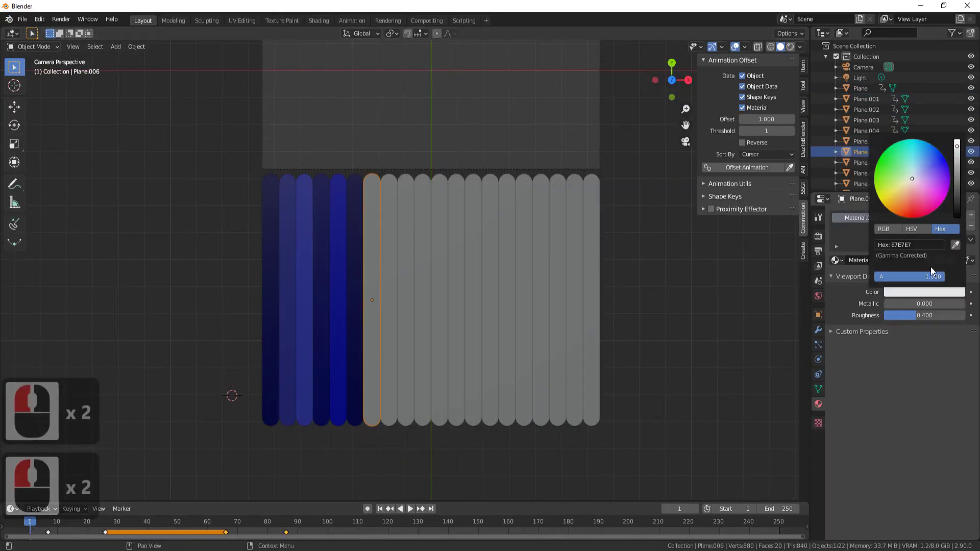
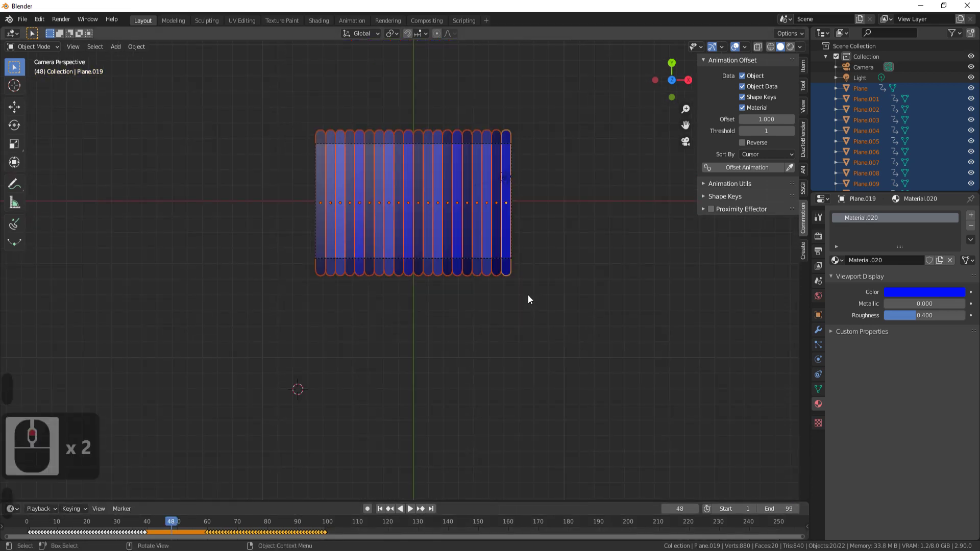
Play back the staggered sliding animation in the viewport
key(z)
key(z)
key(z)
click(539, 236)
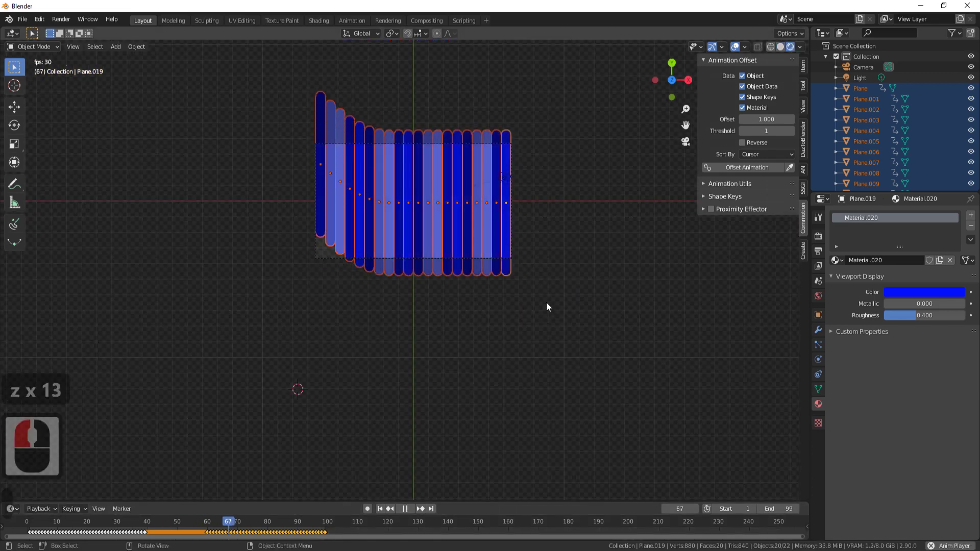
middle_click(546, 350)
Set the render output to PNG frames in the C:\tmp folder
click(823, 254)
click(978, 407)
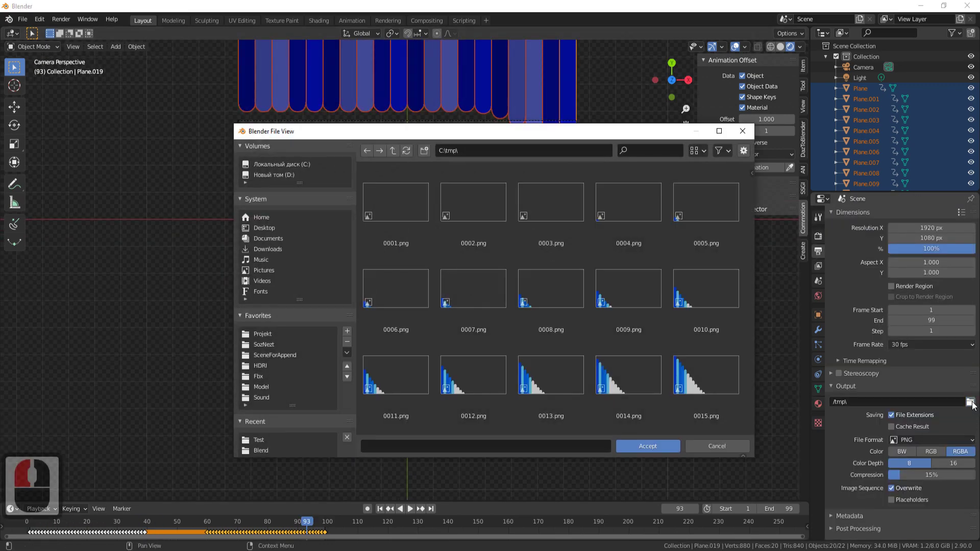
click(673, 447)
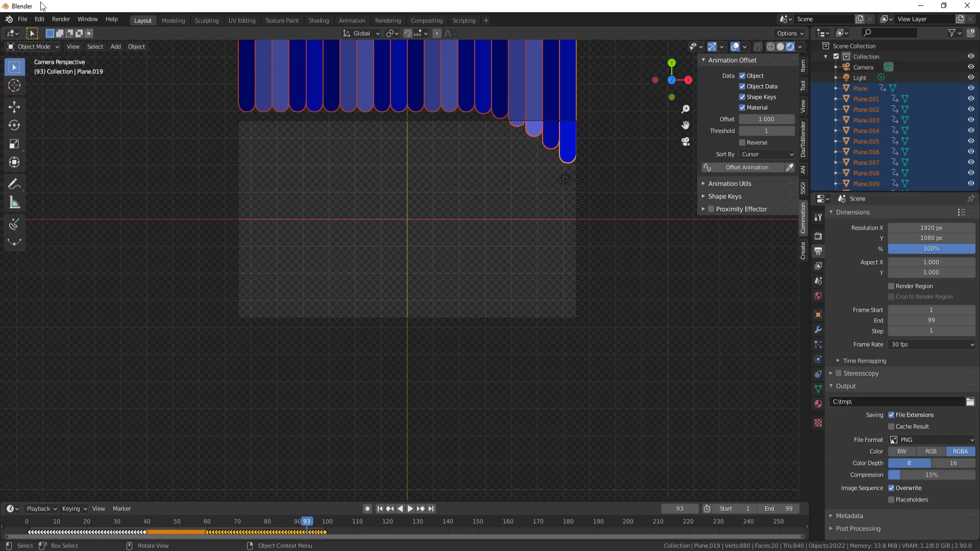
Render the animation, dismiss the preview and return to the bars at frame 1
click(69, 25)
click(83, 46)
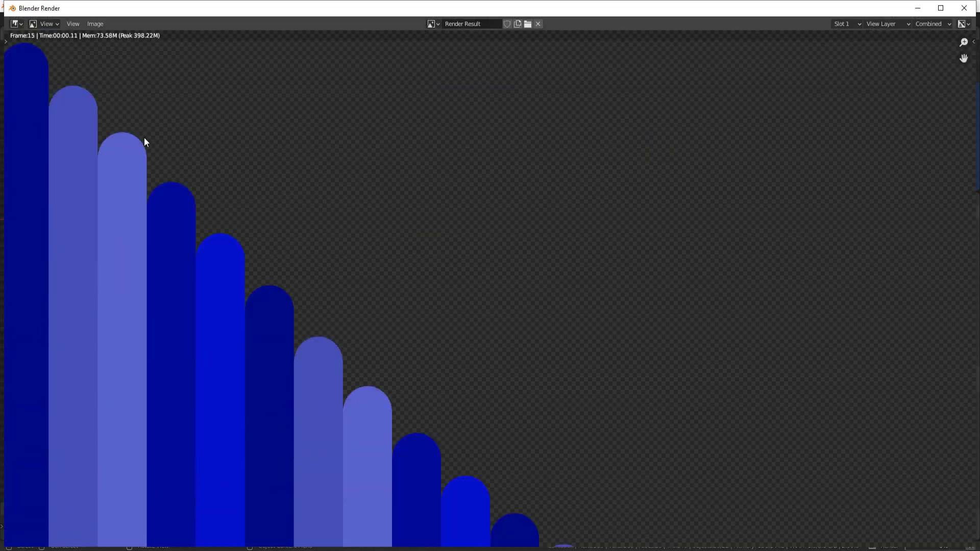
click(540, 321)
key(Left)
middle_click(542, 322)
middle_click(569, 239)
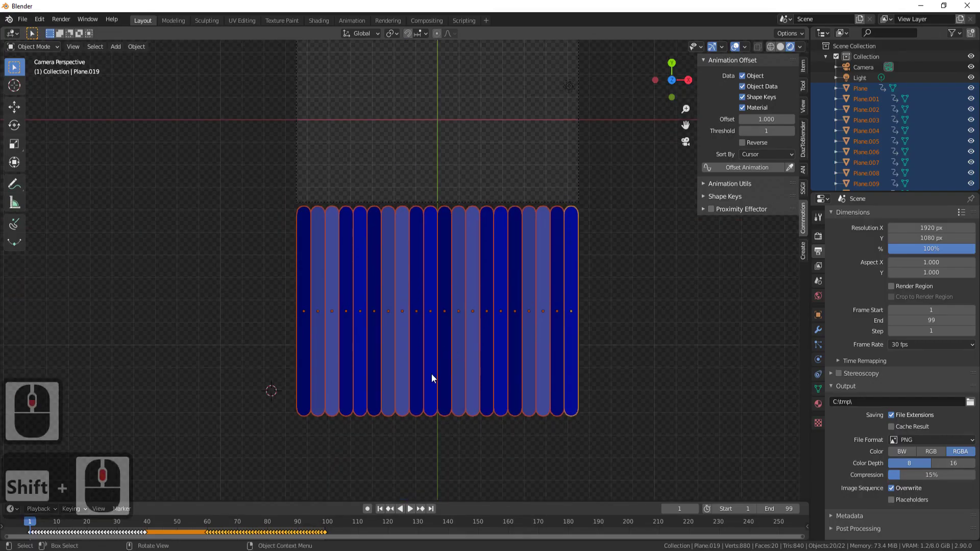
right_click(435, 379)
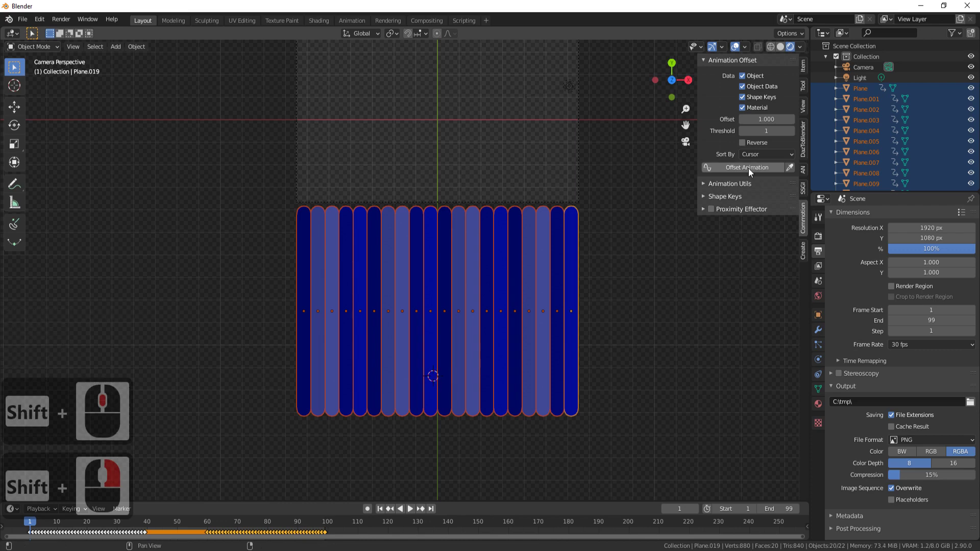
Offset the bars' animation outward from the 3D cursor for a V-shaped sweep and play it back
click(751, 172)
middle_click(635, 291)
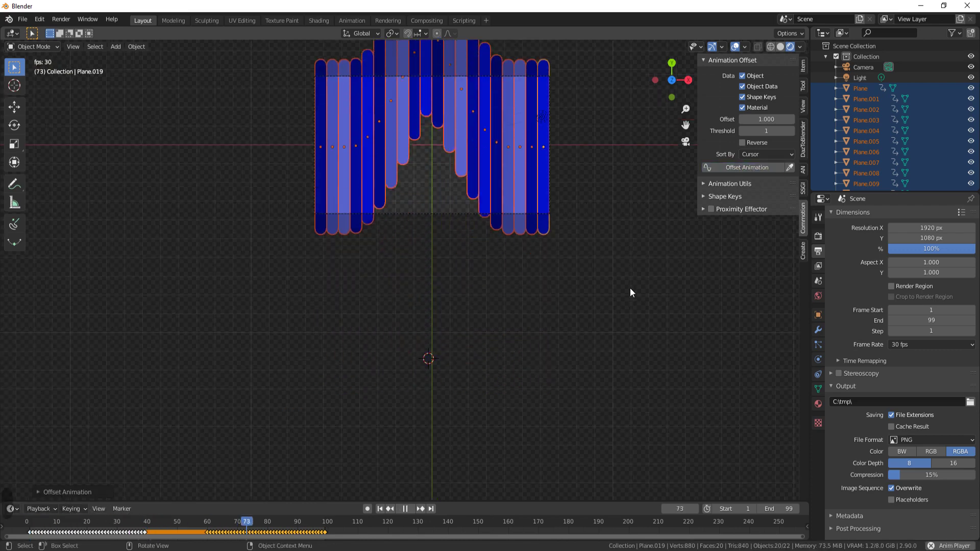
middle_click(638, 306)
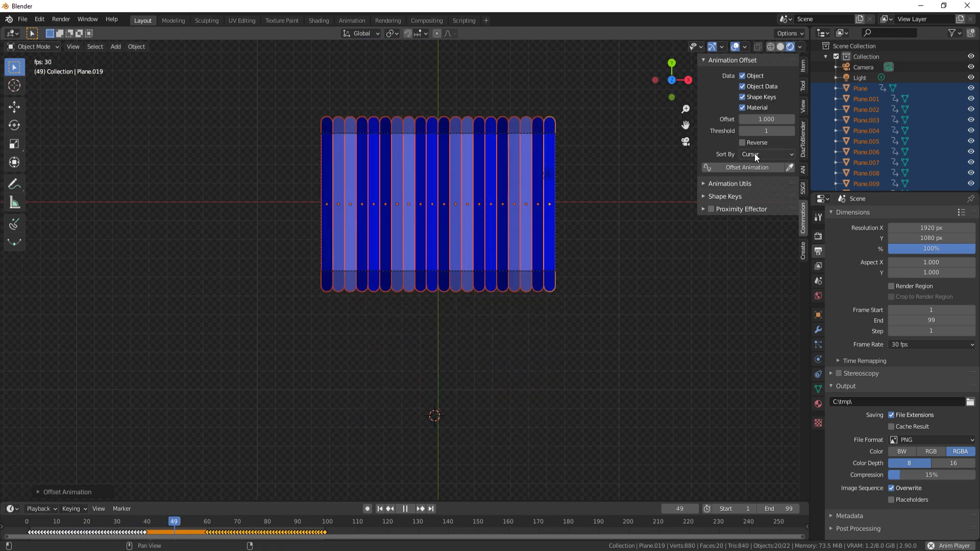
click(760, 157)
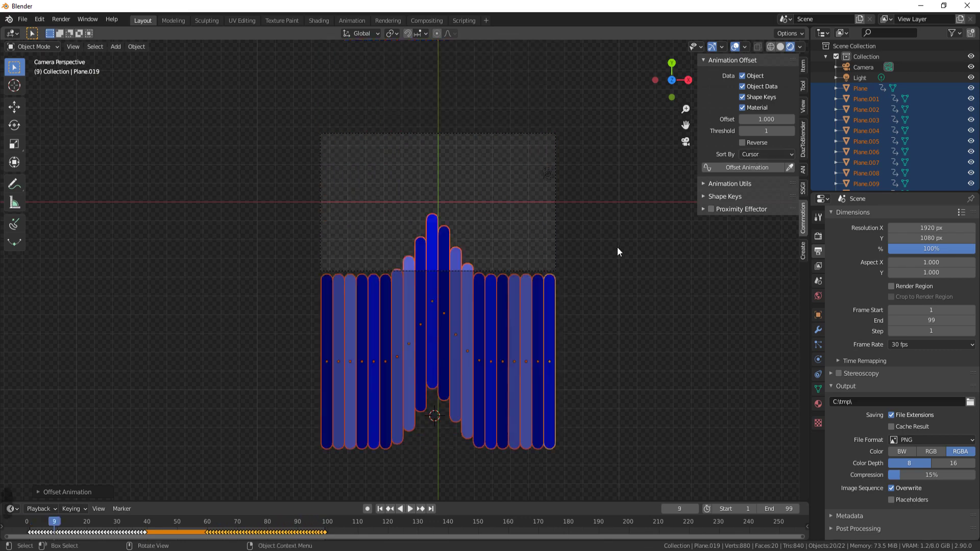
Move the 3D cursor to the right end and re-offset so the sweep leads from the right
key(shift+Left)
right_click(586, 423)
click(739, 170)
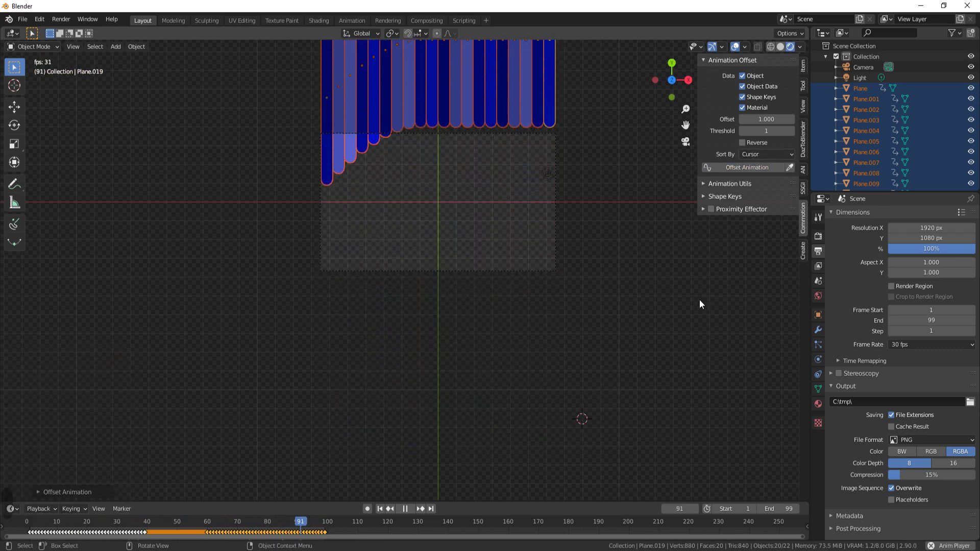
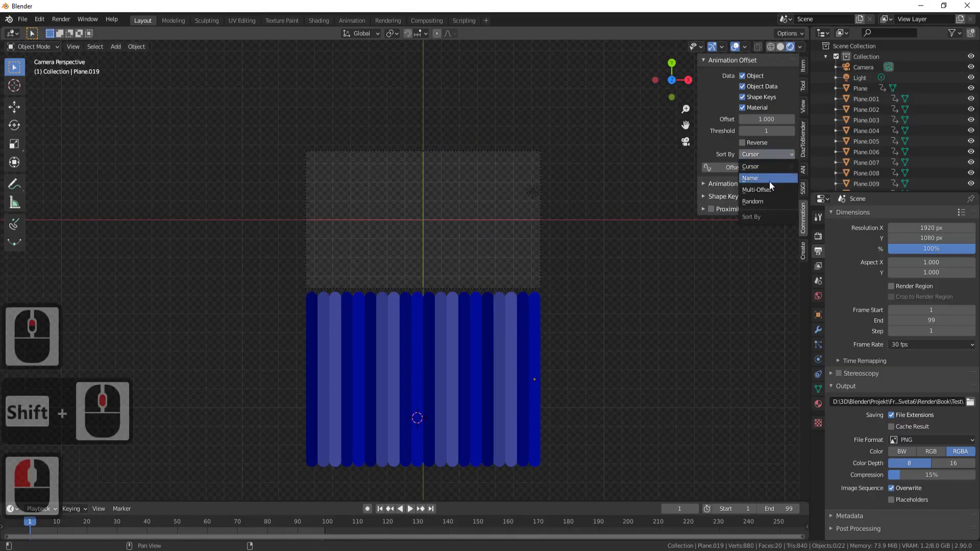
Set Sort By to Random with seed 2 and re-offset the bars' start times
click(774, 201)
click(246, 341)
click(760, 185)
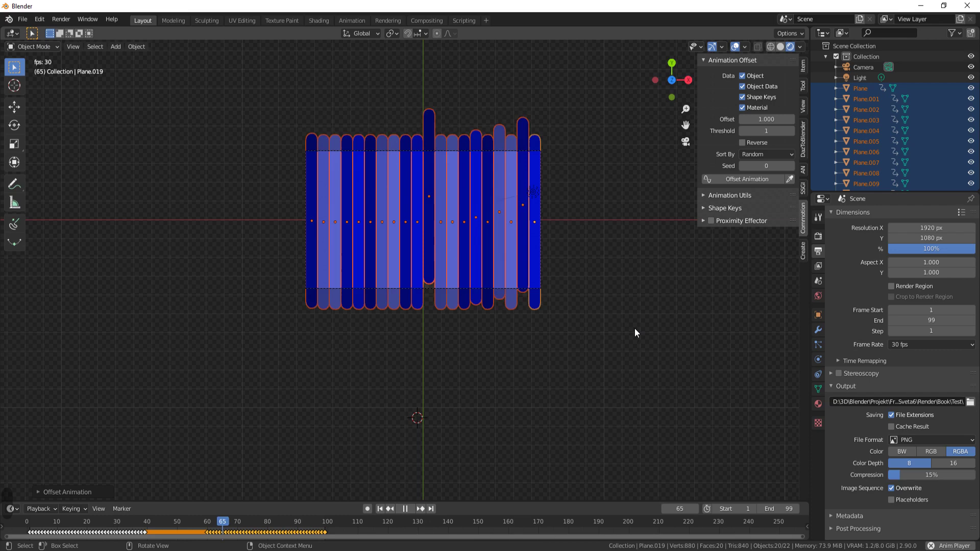
key(Left)
double_click(795, 168)
click(757, 182)
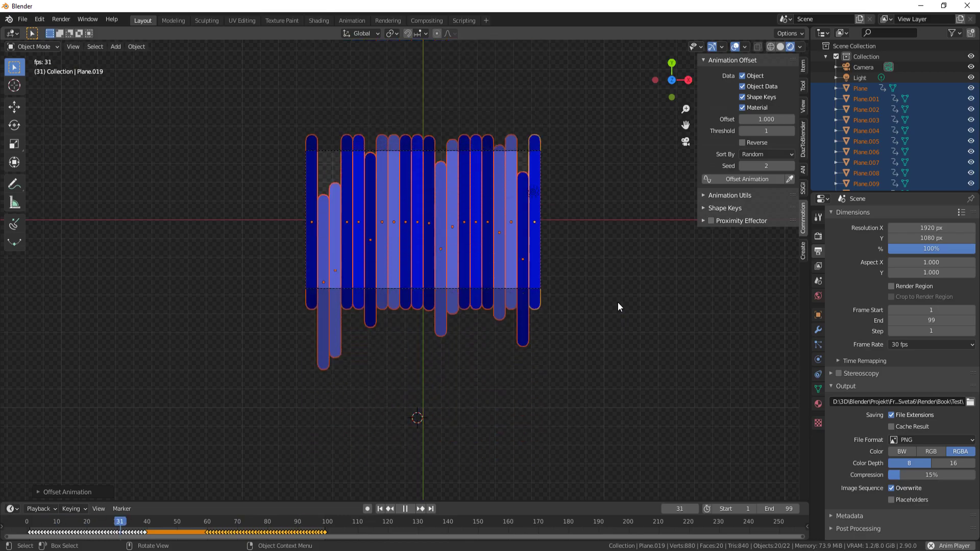
Render a test of the randomly staggered rise, dismiss it and return to frame 1
click(122, 102)
click(70, 22)
click(88, 48)
click(600, 292)
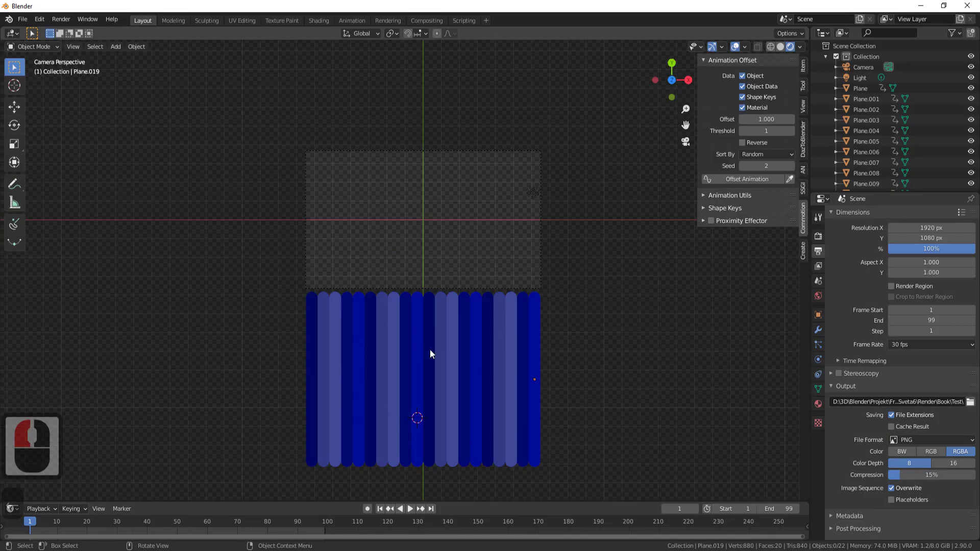
key(Left)
click(591, 354)
middle_click(569, 338)
middle_click(557, 339)
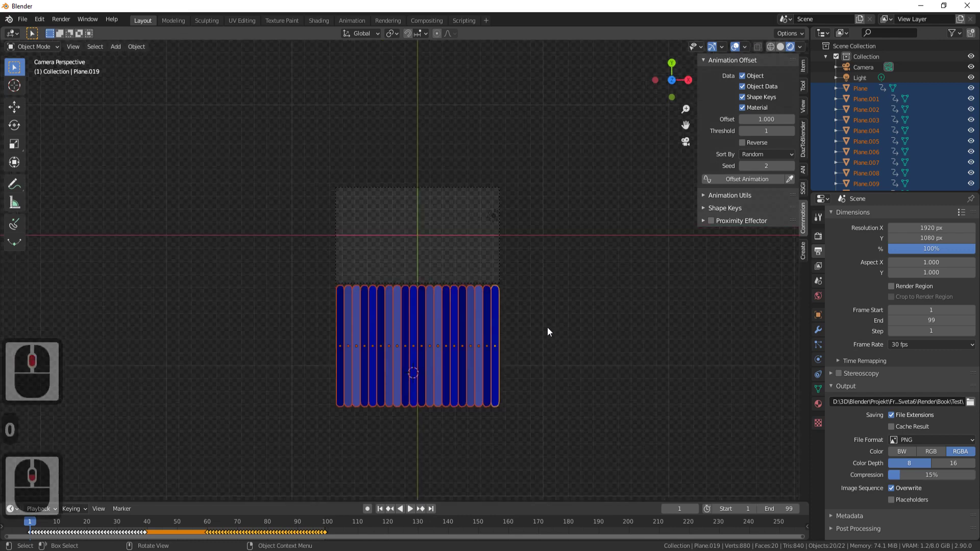
Add an Empty and parent all the bars to it
click(556, 92)
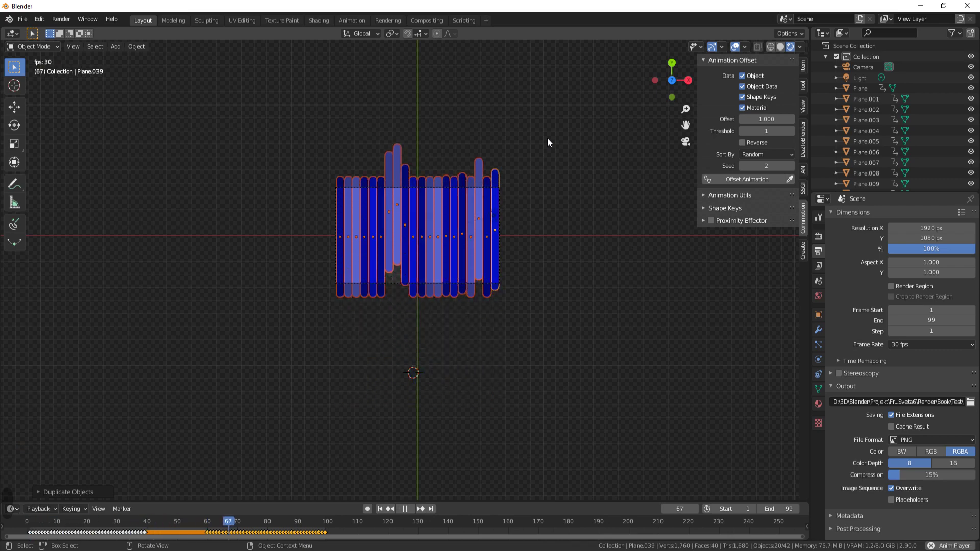
key(ctrl+Left)
right_click(553, 301)
key(a)
click(587, 406)
middle_click(565, 327)
click(539, 357)
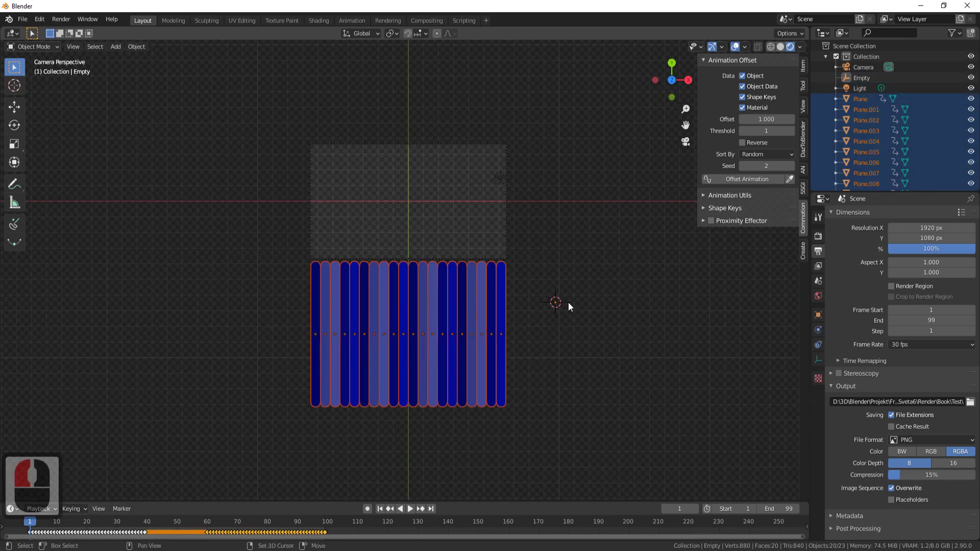
click(573, 307)
key(ctrl+p)
click(595, 285)
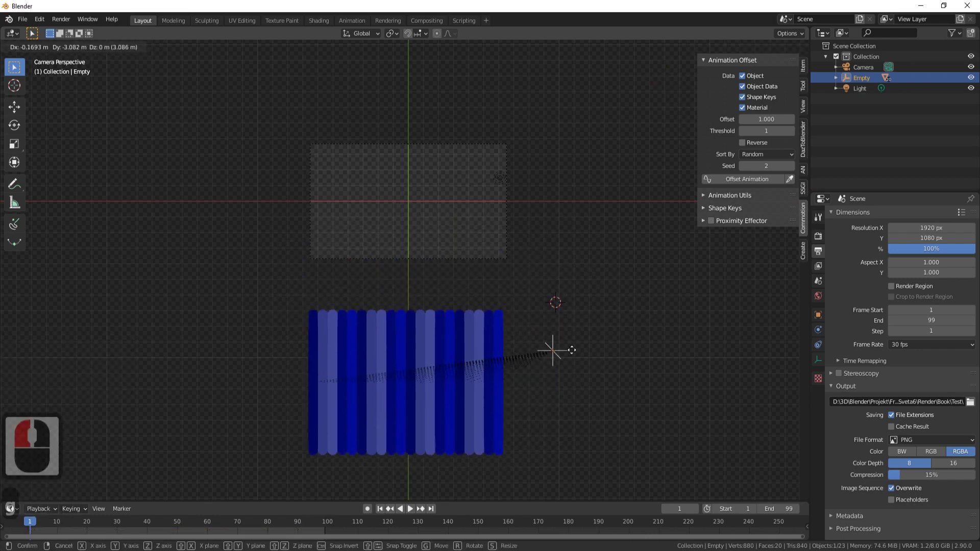
Duplicate the bar set with its empty and move the copy up above the frame
key(g)
right_click(574, 320)
right_click(403, 317)
click(633, 339)
middle_click(598, 323)
key(shift+d)
key(g)
key(y)
click(602, 492)
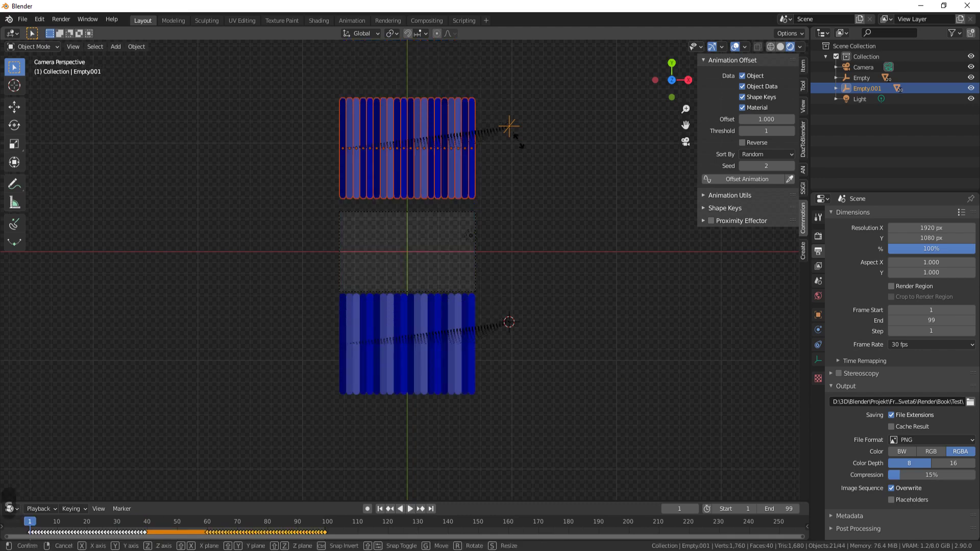
Scale the duplicated set by -1 on Y so its bars hang down from the top
key(s)
key(y)
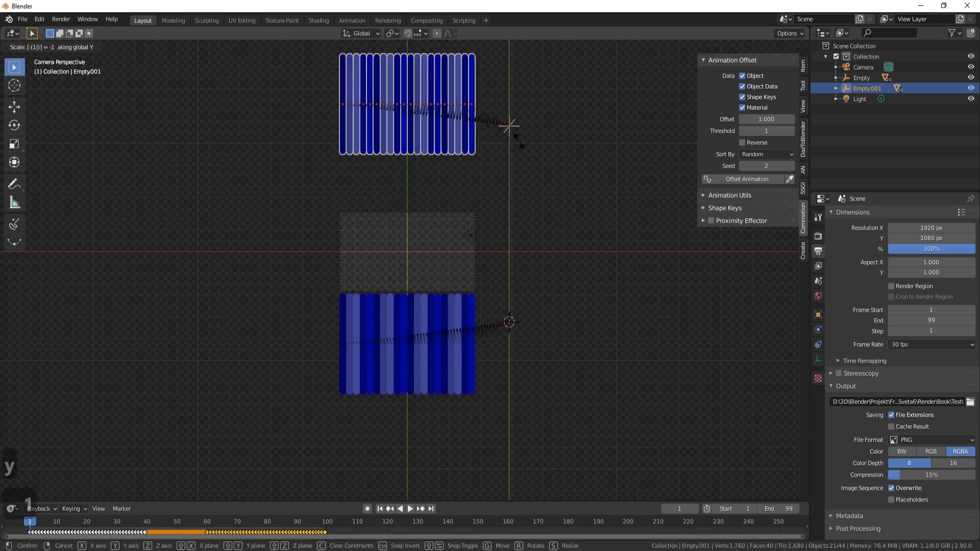
text(- 1)
key(Return)
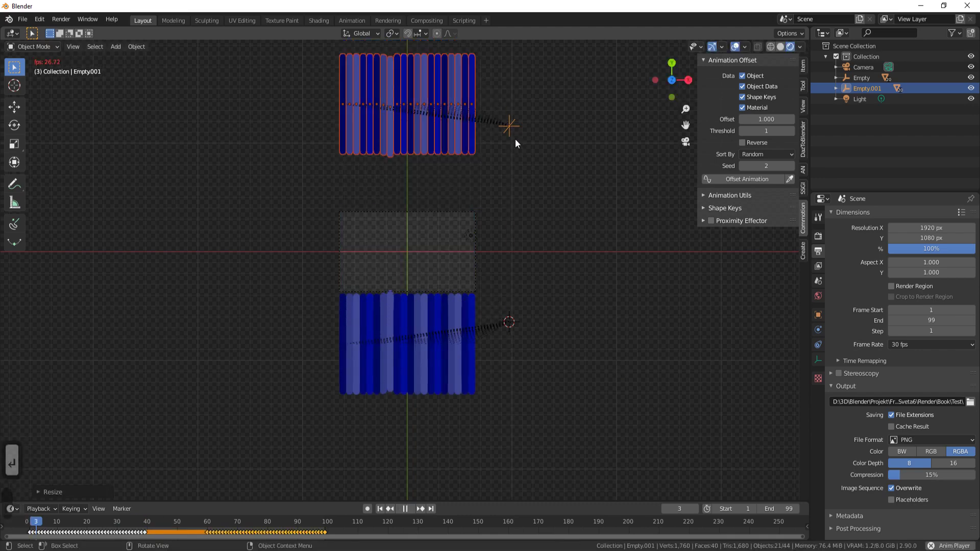
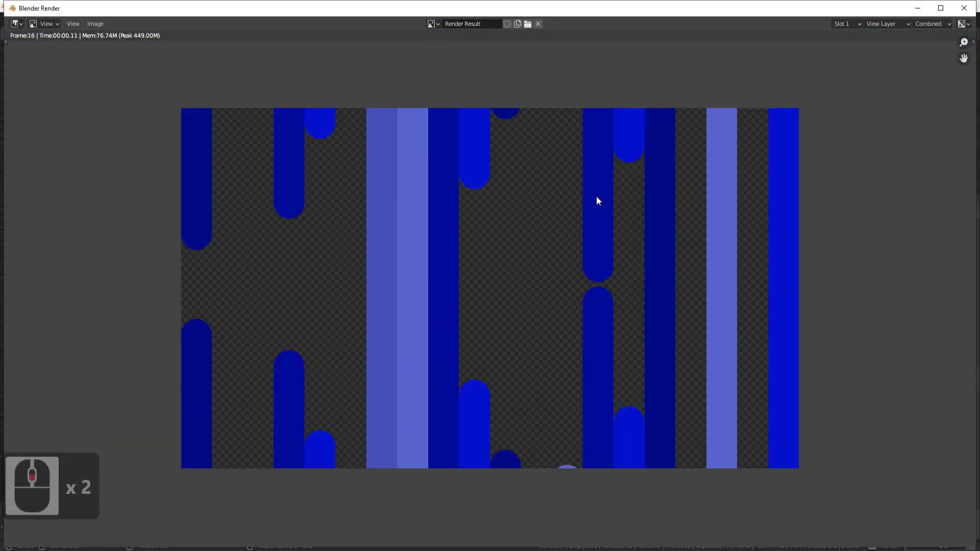
Set the offset Sort By mode back to Cursor and apply Offset Animation to the selected bars
click(609, 310)
key(Left)
click(776, 158)
click(772, 172)
click(554, 304)
right_click(271, 421)
click(759, 169)
Select both top and bottom bar sets and re-offset their animation from the 3D cursor
middle_click(639, 333)
middle_click(340, 175)
click(317, 185)
right_click(307, 180)
key(0)
middle_click(571, 258)
click(633, 271)
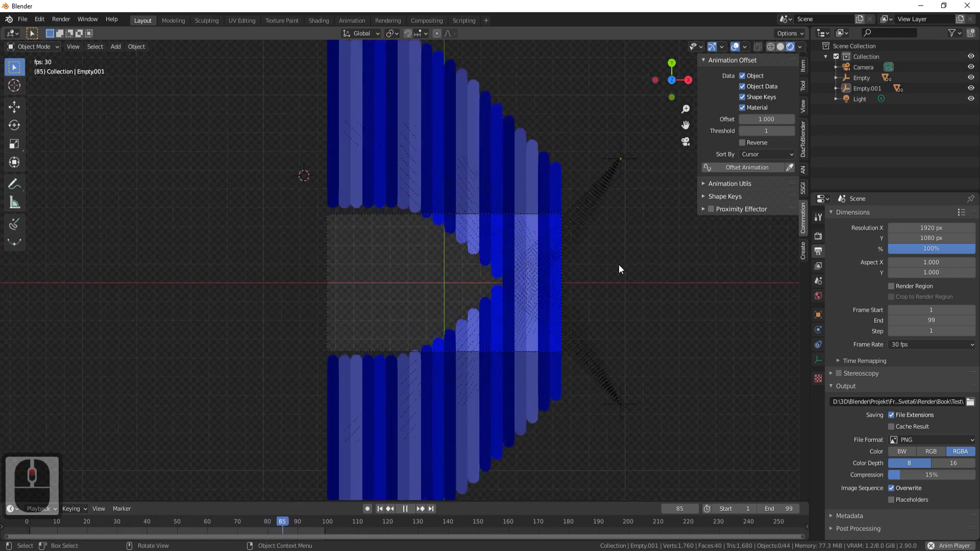
Play back the animation to view the bars closing into solid blue stripes
click(443, 174)
click(567, 172)
click(750, 171)
click(630, 367)
right_click(435, 355)
click(745, 170)
click(636, 295)
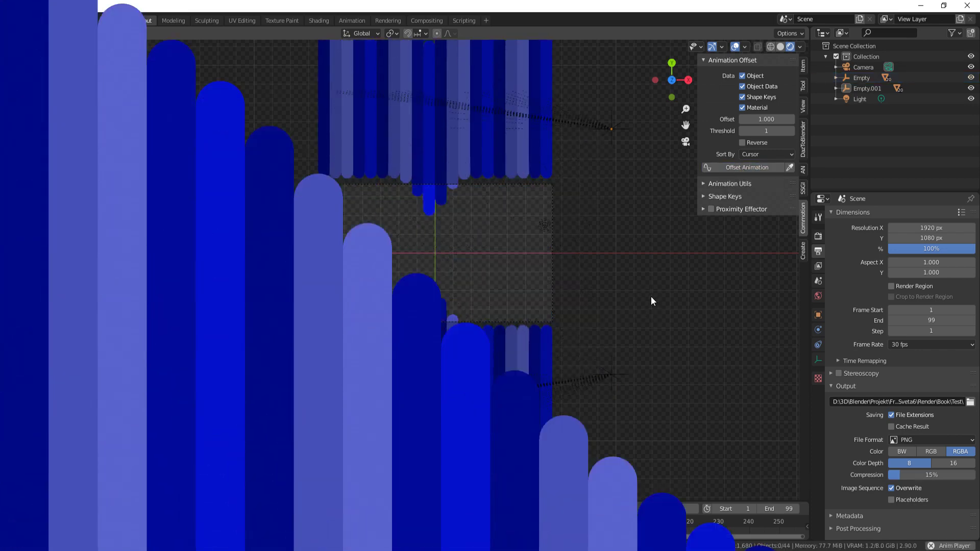